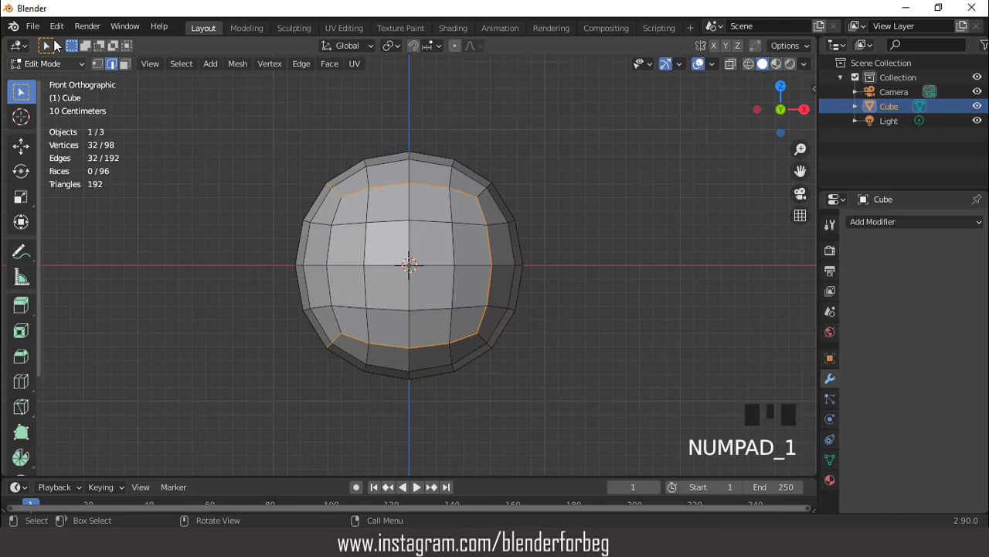
- Round the subdivided cube mesh into a sphere using Mesh > Transform > To Sphere at factor 1
left_click_drag(60, 25, 43, 195)
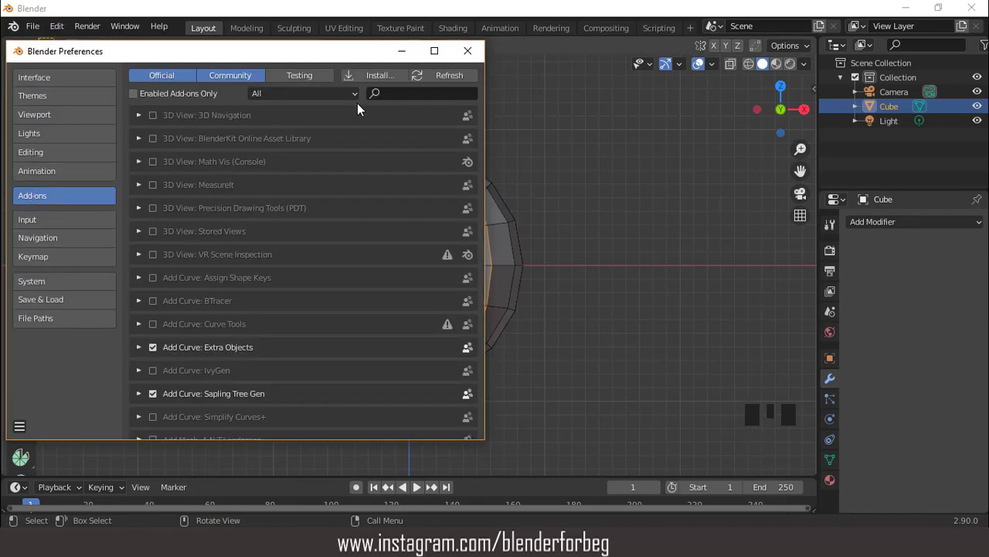
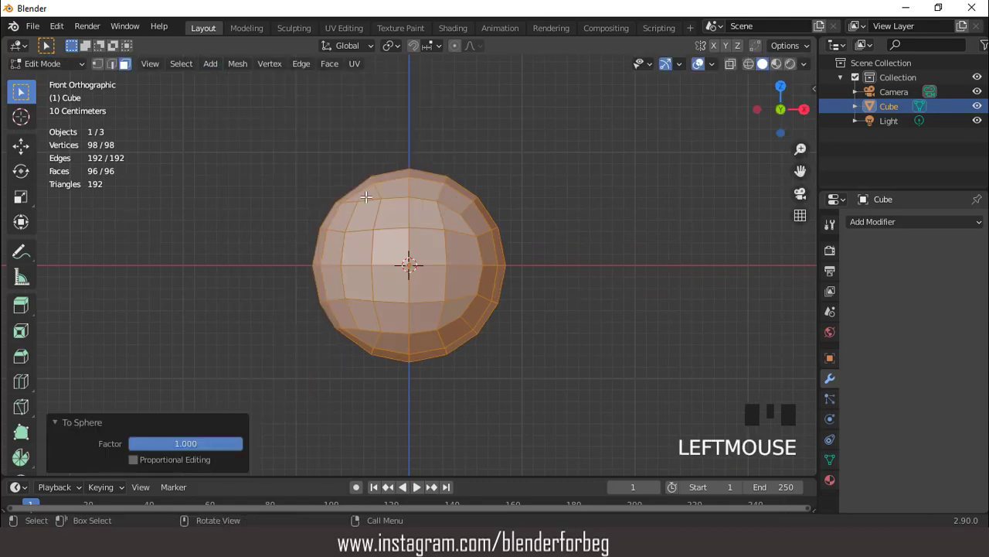
- Add a Catmull-Clark Subdivision Surface modifier in Object Mode, then return to edge editing for the seam path
scroll("down", 3)
key("Tab")
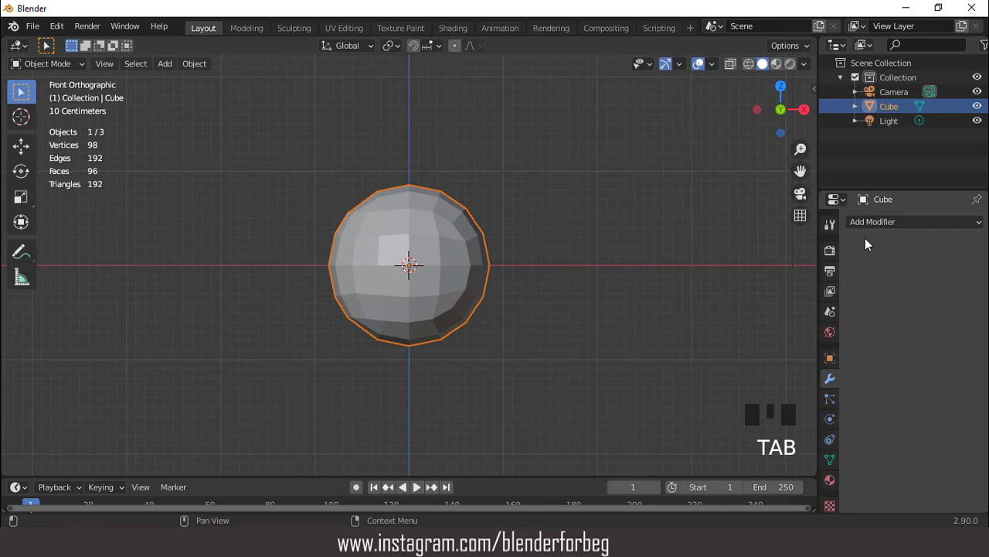
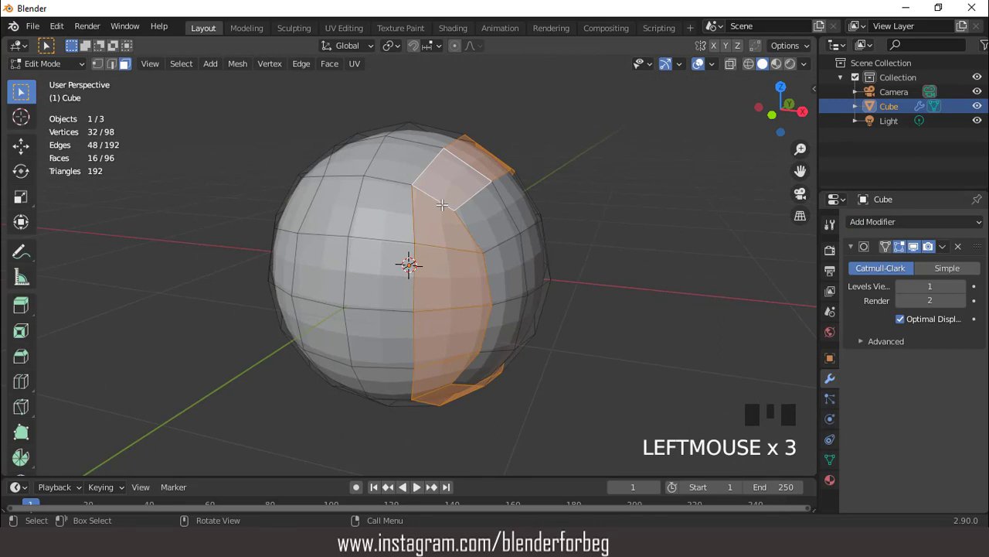
key("2")
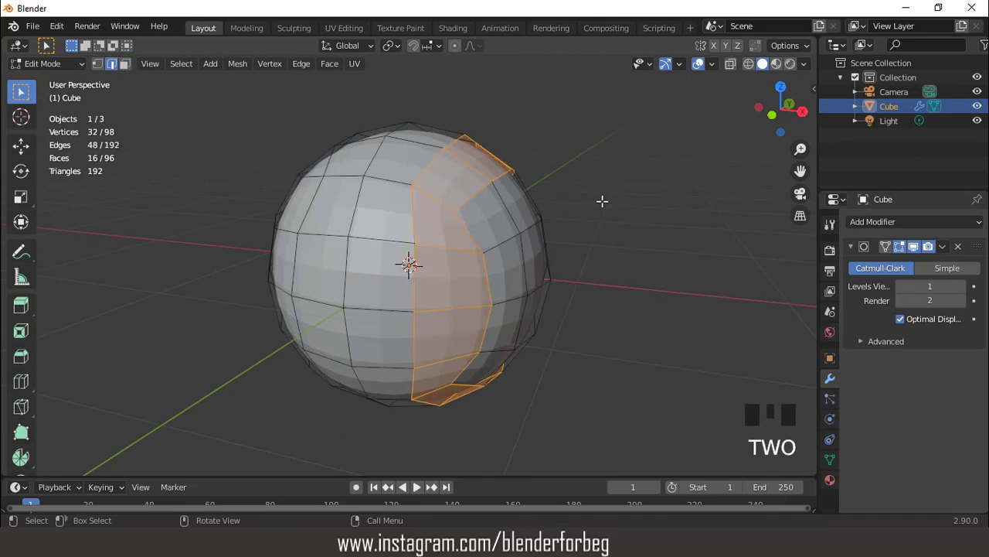
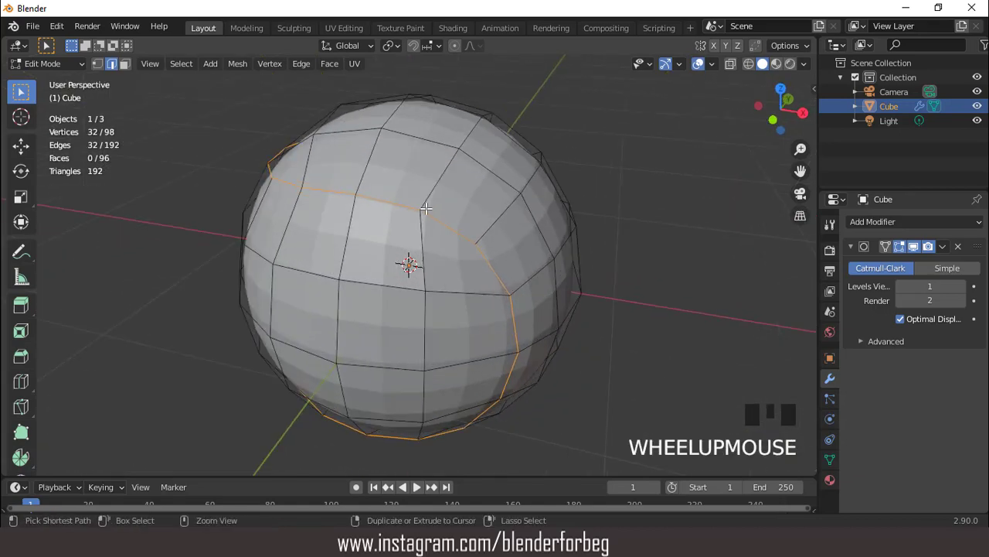
- Bevel the selected 32-edge seam path into a narrow strip of faces with Ctrl+B
key("ctrl+b")
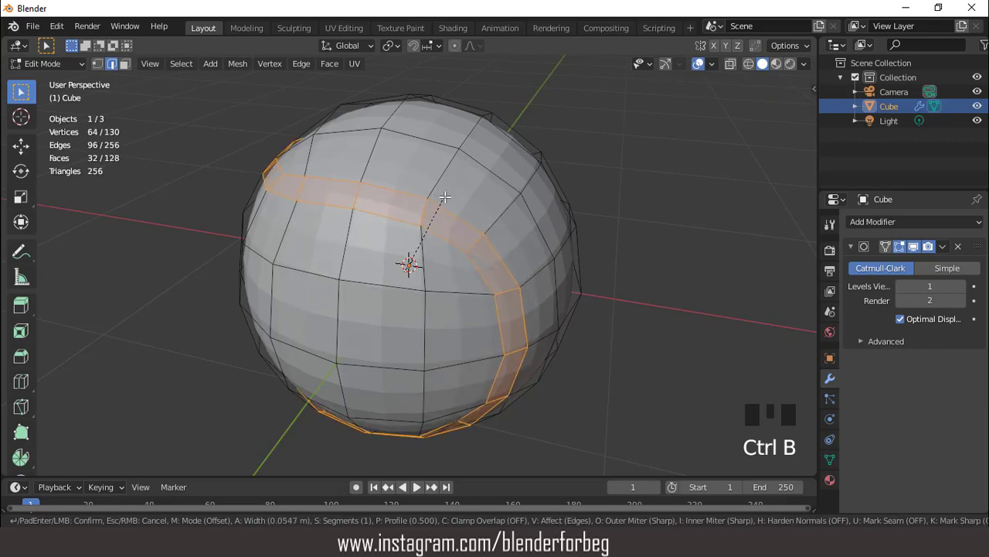
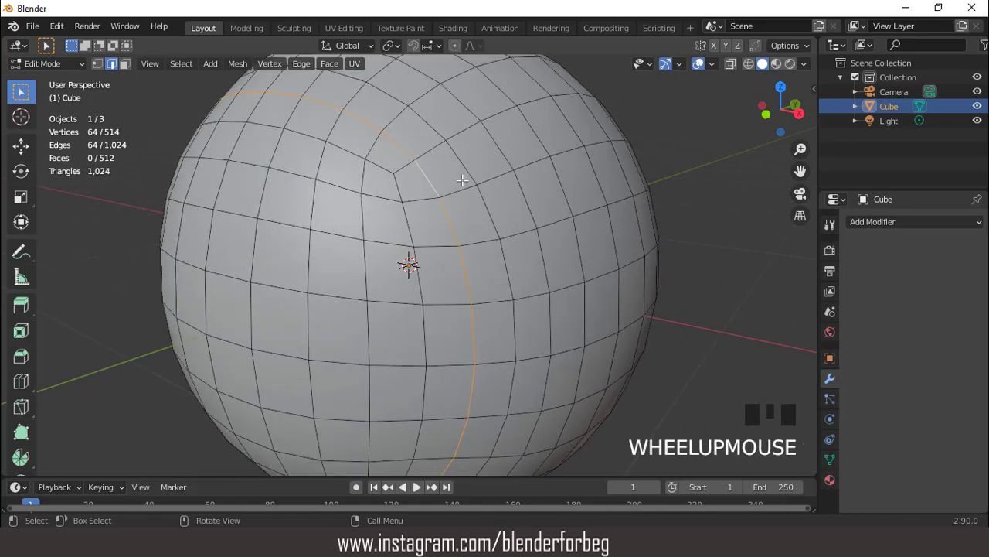
- Bevel the denser seam line into a curved band 0.04 m wide with 1 segment
key("ctrl+b")
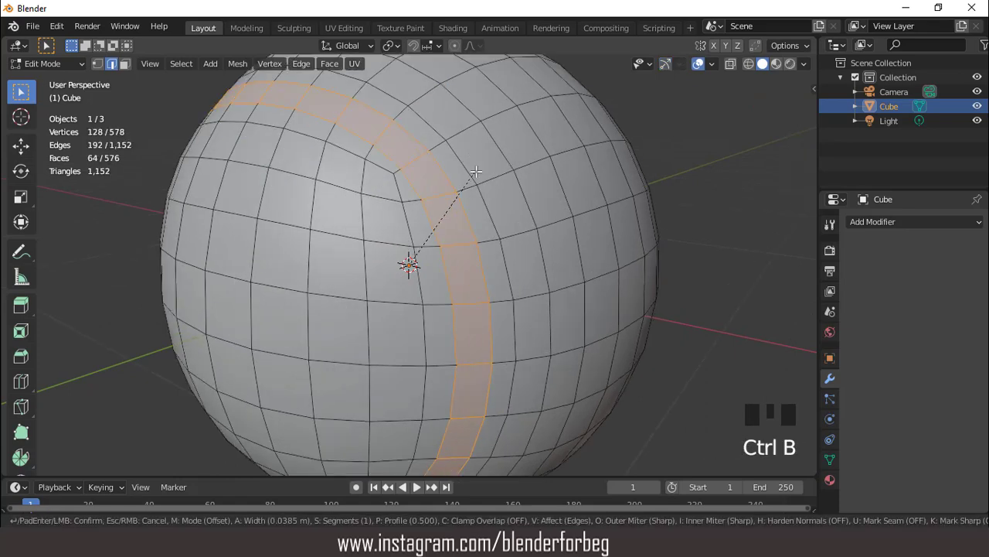
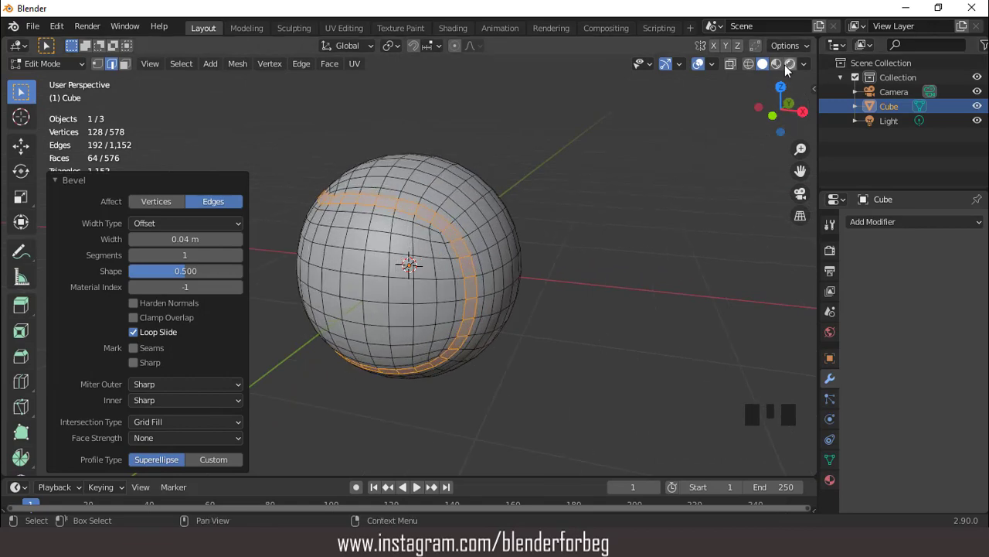
- Show material colours in the viewport and give the ball a new material with a green Base Color
left_click(789, 69)
left_click_drag(811, 72, 838, 478)
left_click(836, 483)
left_click_drag(937, 283, 947, 452)
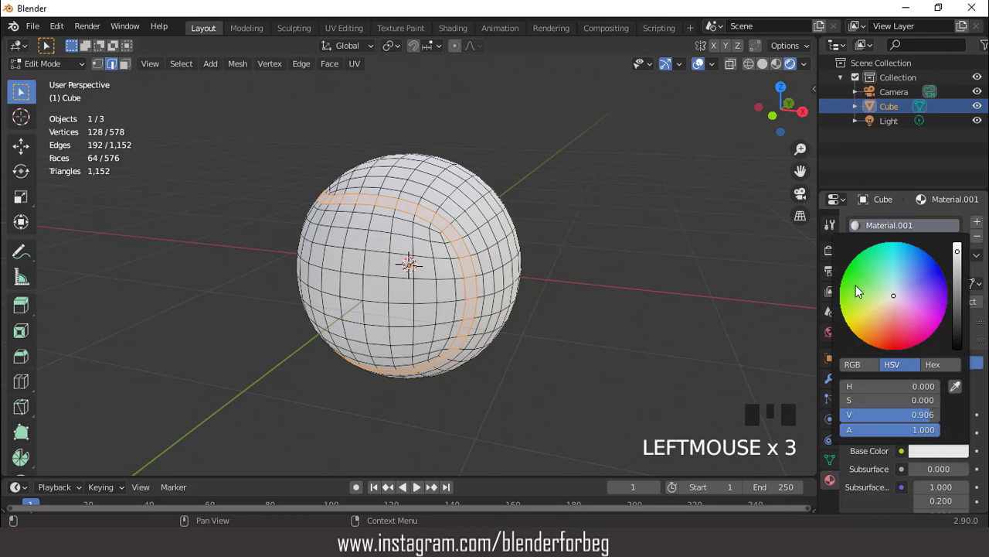